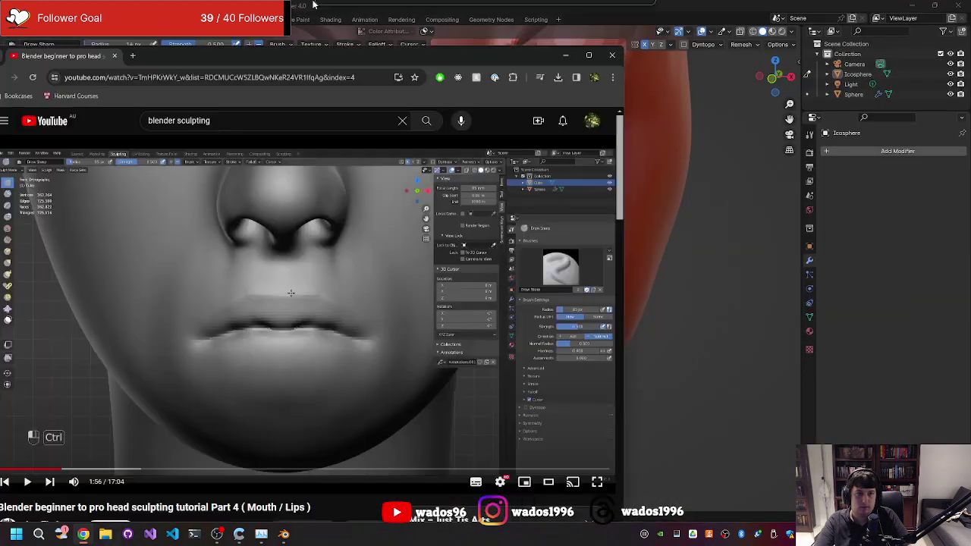
- Enlarge the YouTube tutorial window to examine the lips reference more closely
{"action": "left_click_drag", "start_coordinate": [114, 125], "coordinate": [464, 500]}
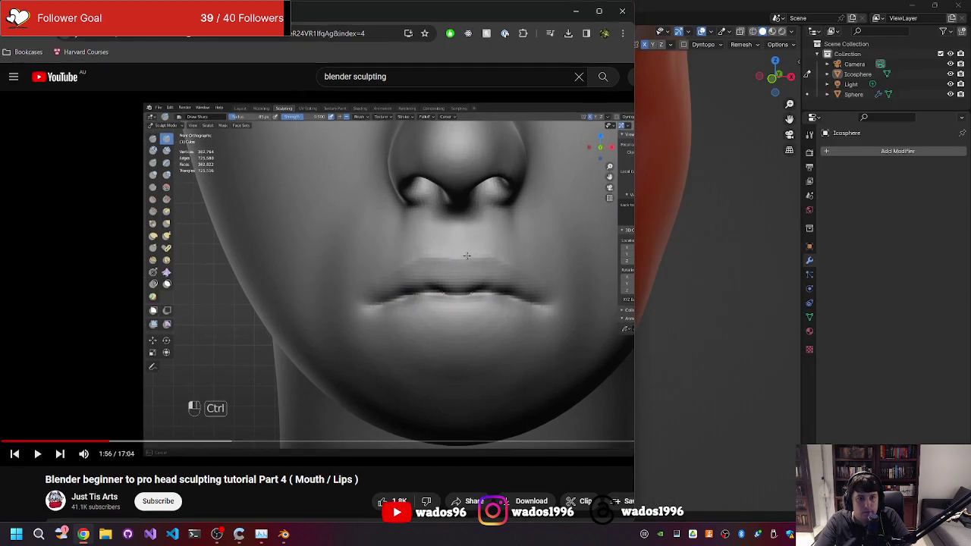